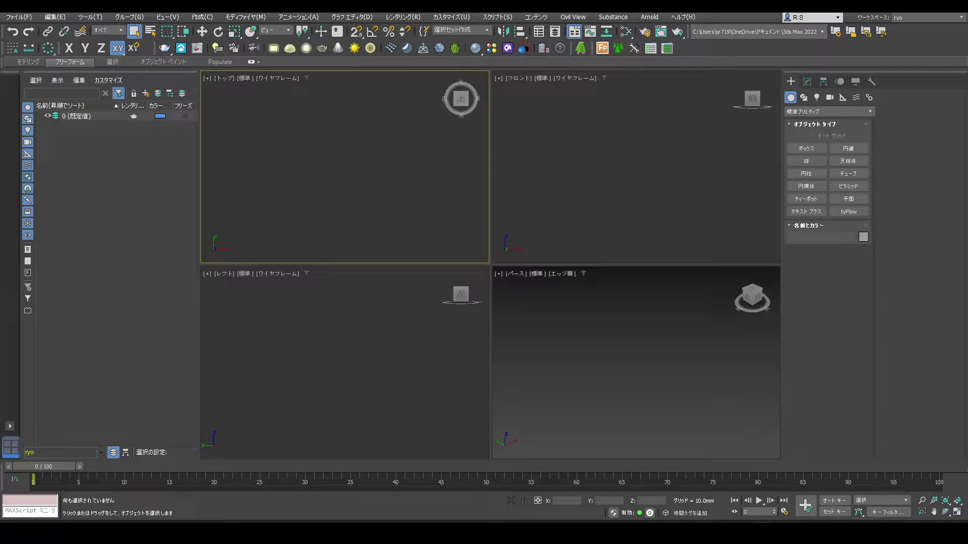
- Maximize the Perspective viewport to show both box-and-sphere models large
key(d)
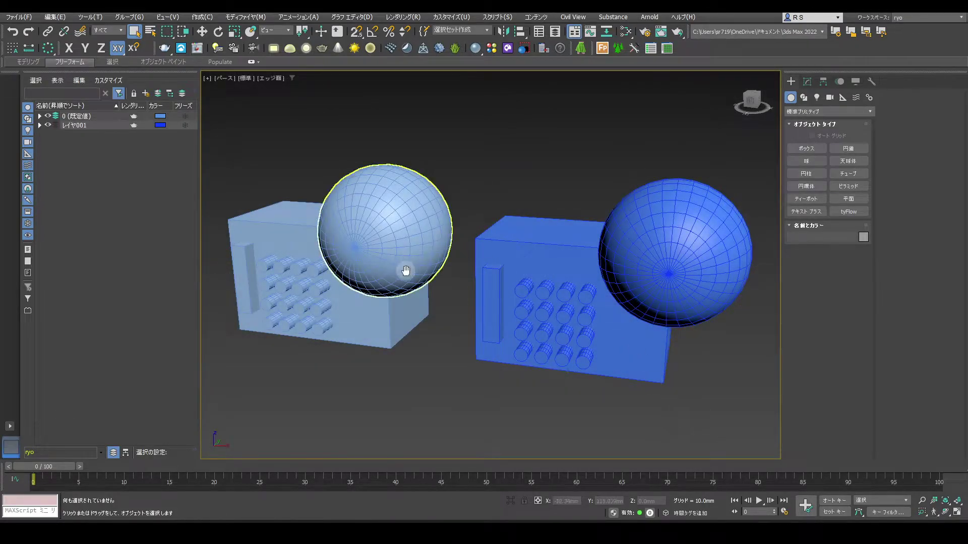
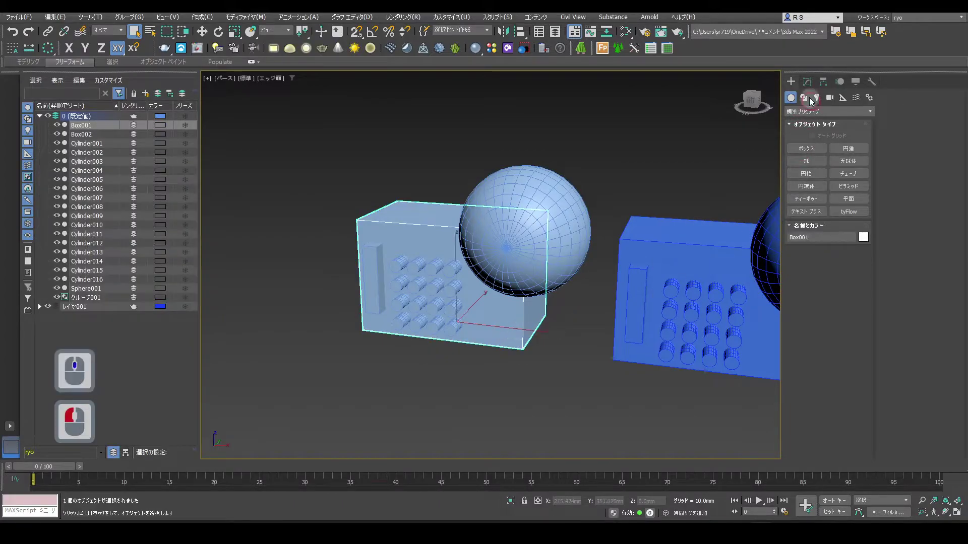
- Start a Compound Objects Boolean on Box001 set to Subtract
click(808, 118)
click(811, 143)
click(840, 216)
click(894, 141)
- Add Box002 and Sphere001 as subtract operands, cutting the slot and scoop, then finish
click(829, 266)
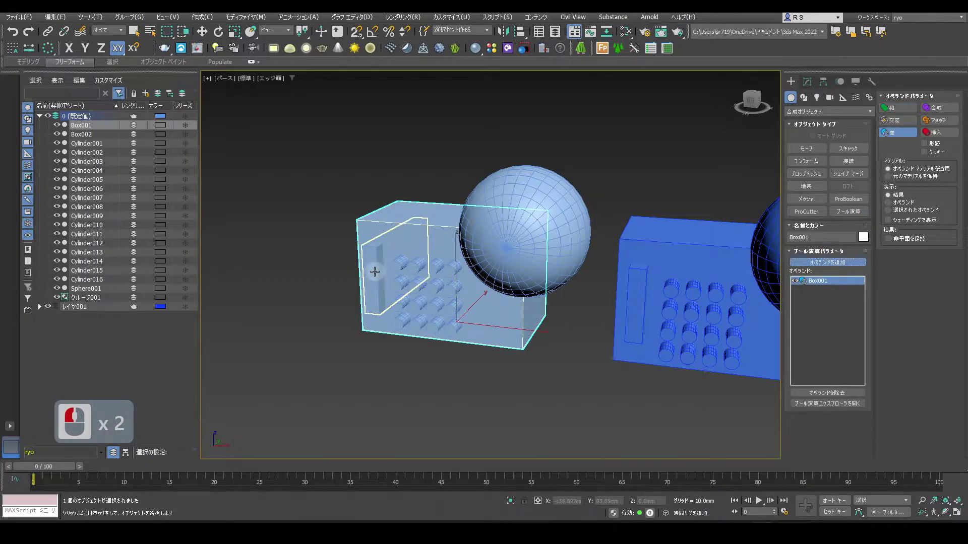
click(376, 276)
click(570, 231)
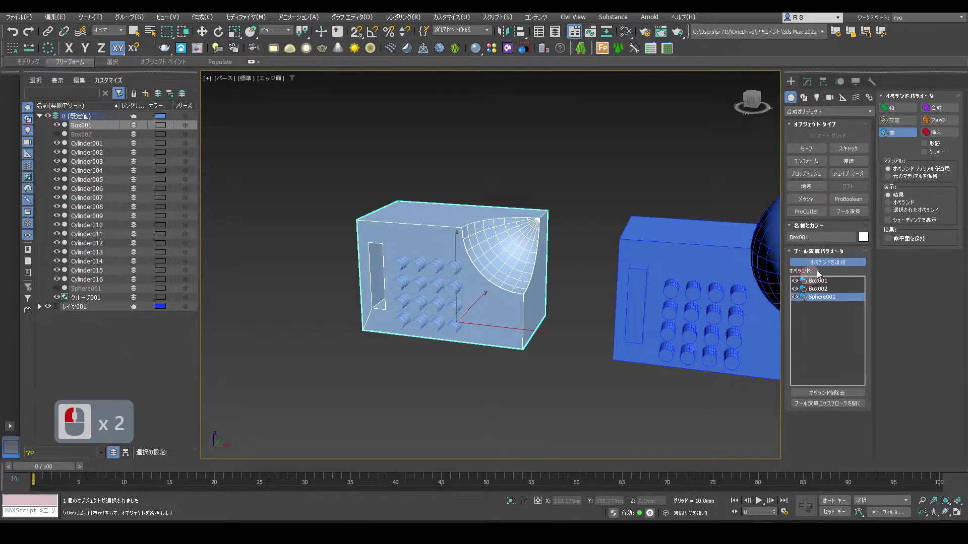
click(832, 265)
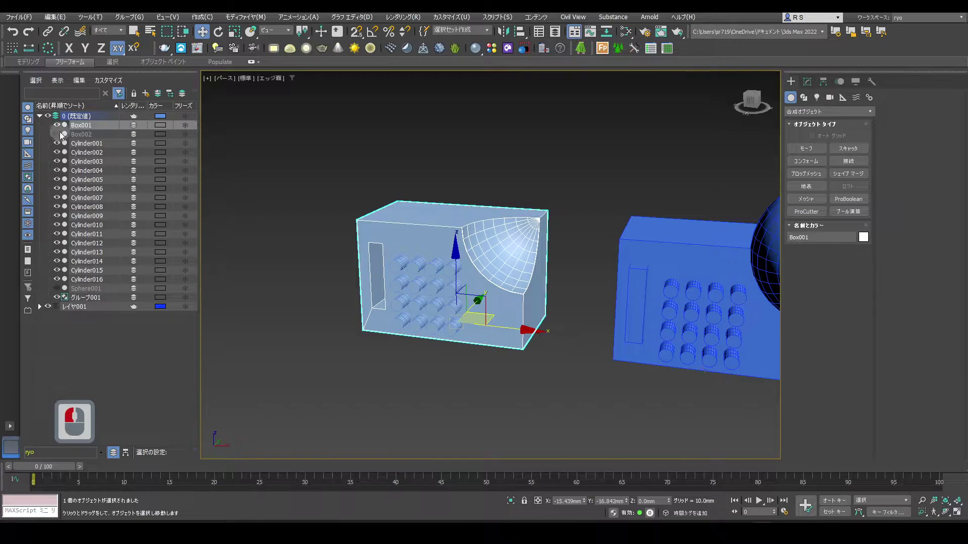
- Unhide and lift Box002 and Sphere001 out of the model, adjusting their size and sphere detail
click(59, 138)
click(94, 142)
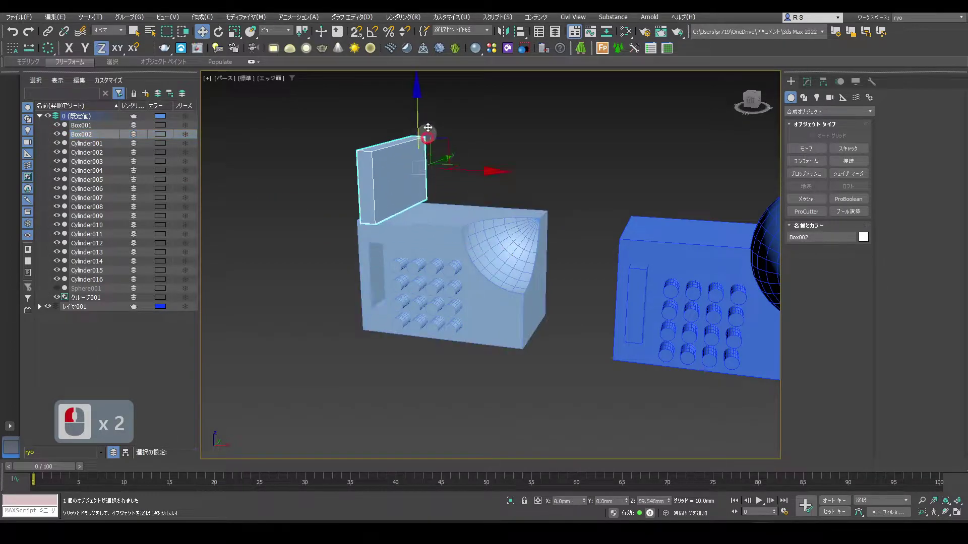
click(453, 115)
click(815, 87)
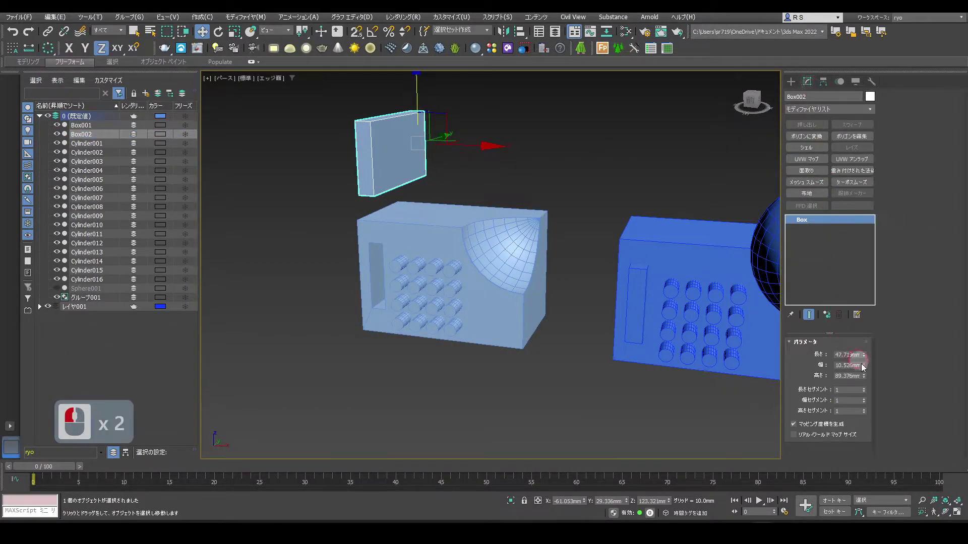
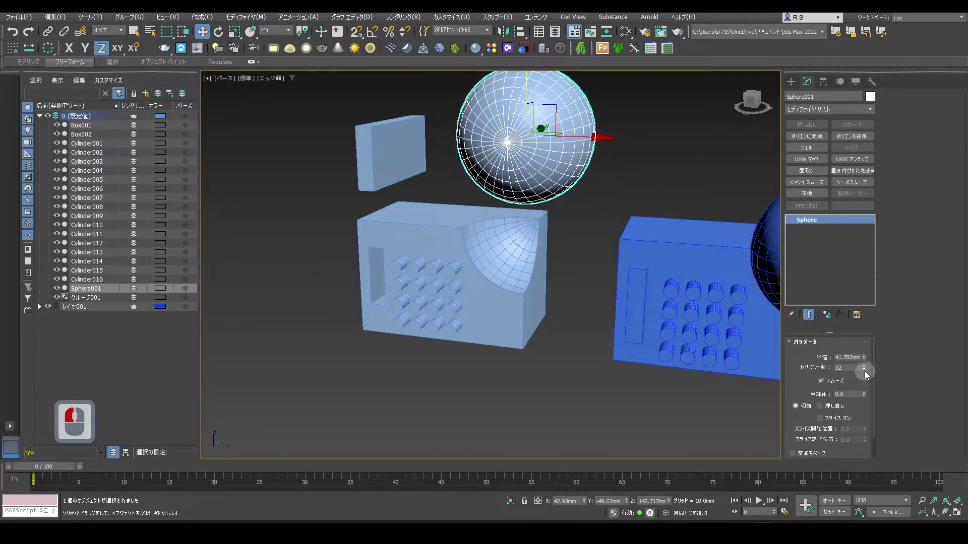
click(871, 365)
click(877, 361)
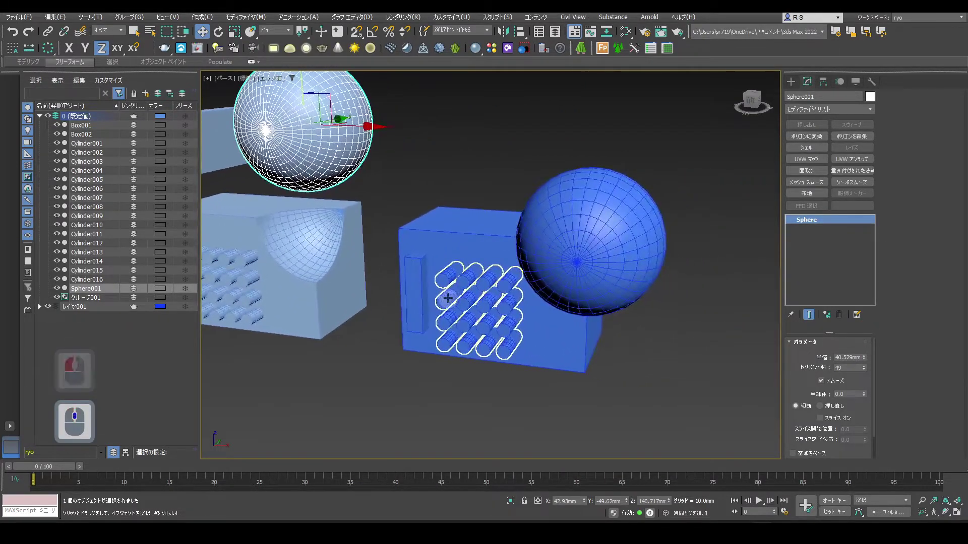
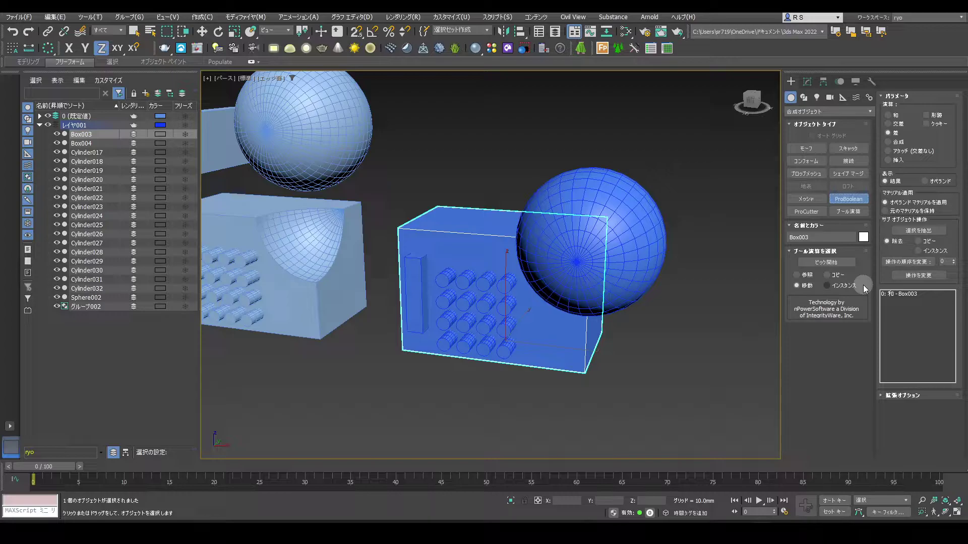
- Pick Box004 and Sphere002 as ProBoolean subtractions on the blue box, sphere as instance
click(831, 266)
click(424, 291)
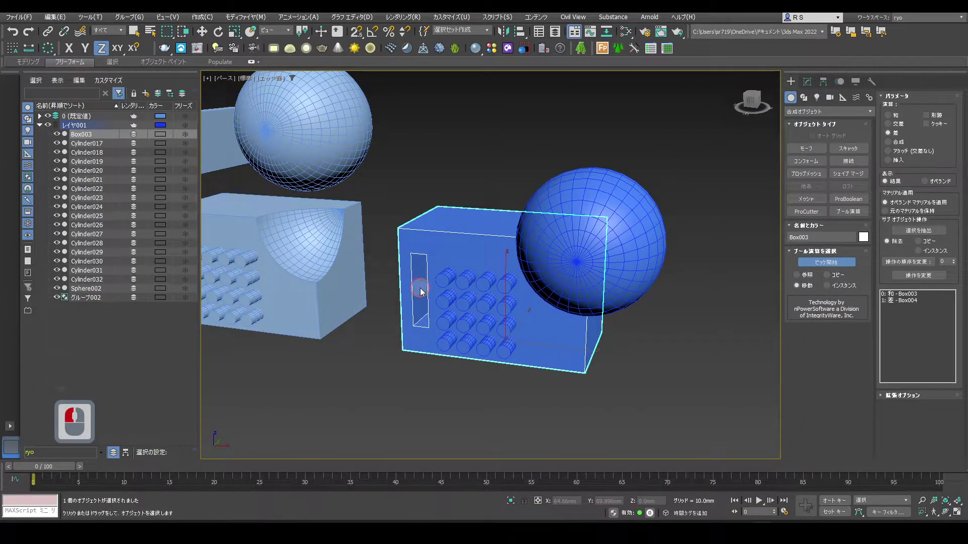
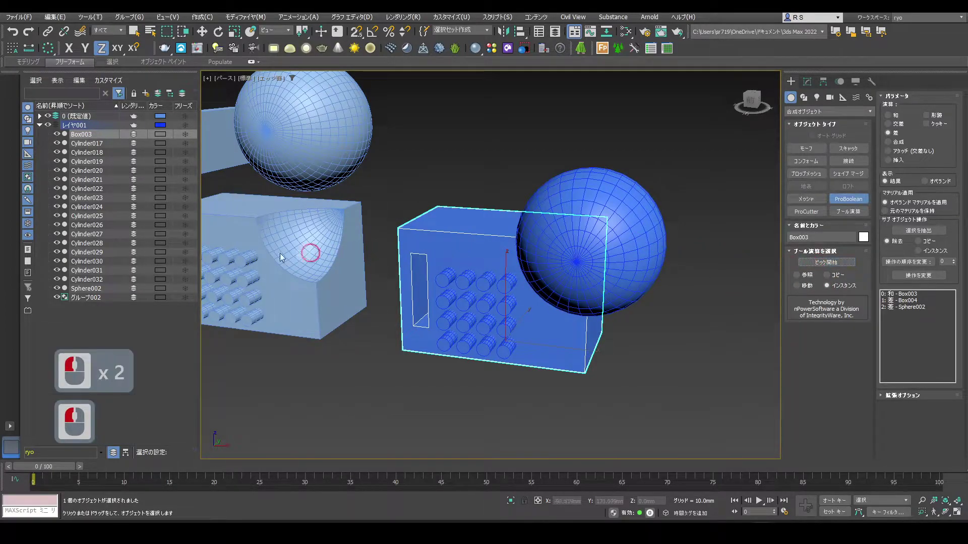
click(87, 291)
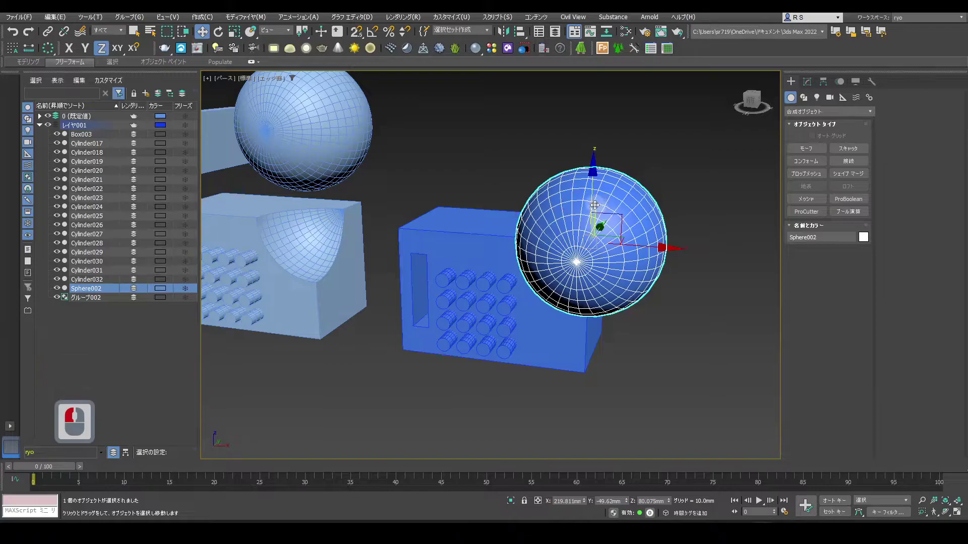
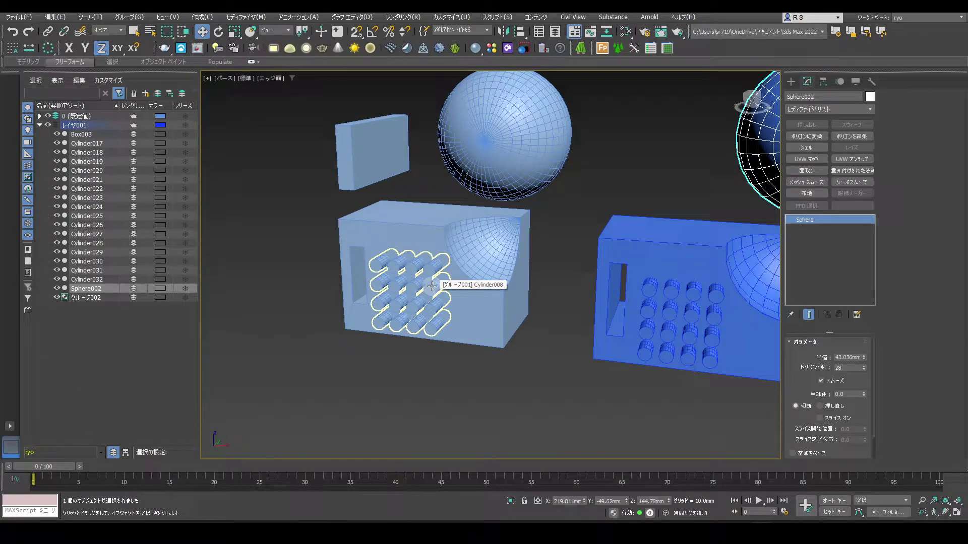
- Reselect the light Boolean model and add the grid of hole cylinders as subtract operands
click(473, 325)
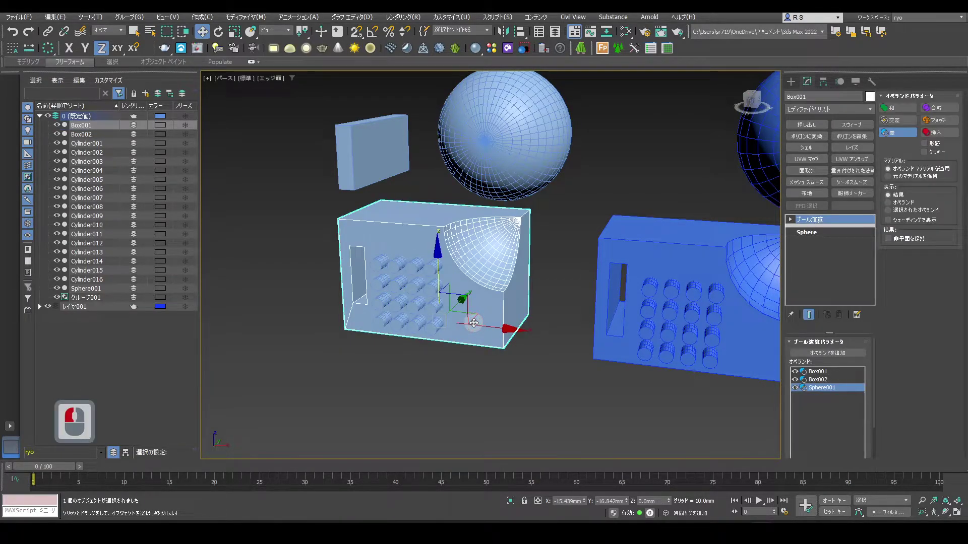
click(807, 359)
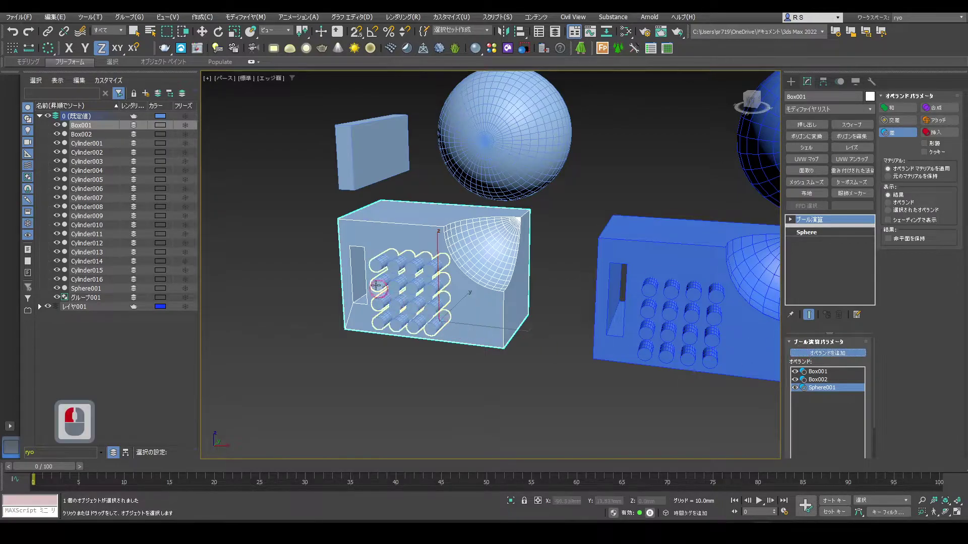
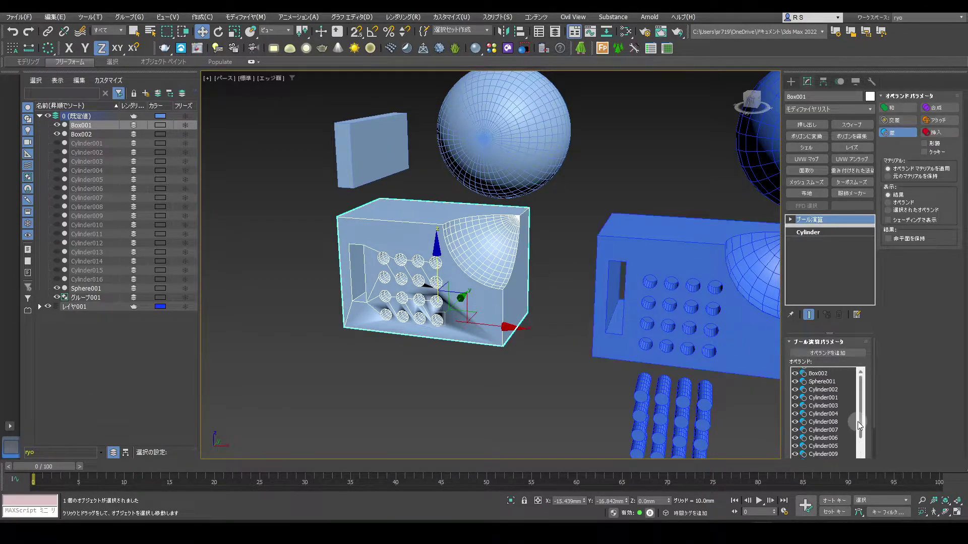
- Try Union, Merge and Attach on the Box002 slot operand, then restore it to Subtract
drag(824, 383, 908, 114)
click(908, 114)
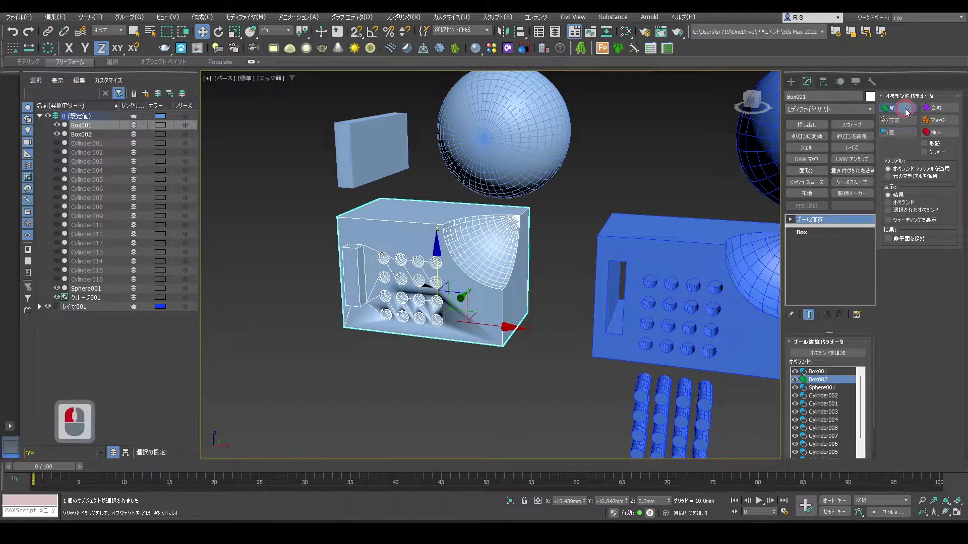
click(905, 125)
click(904, 138)
click(937, 114)
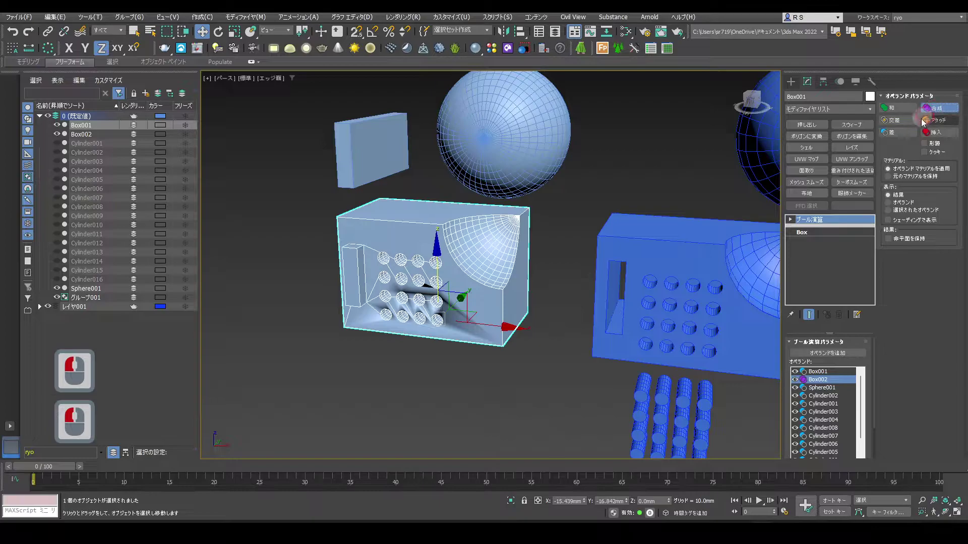
click(903, 138)
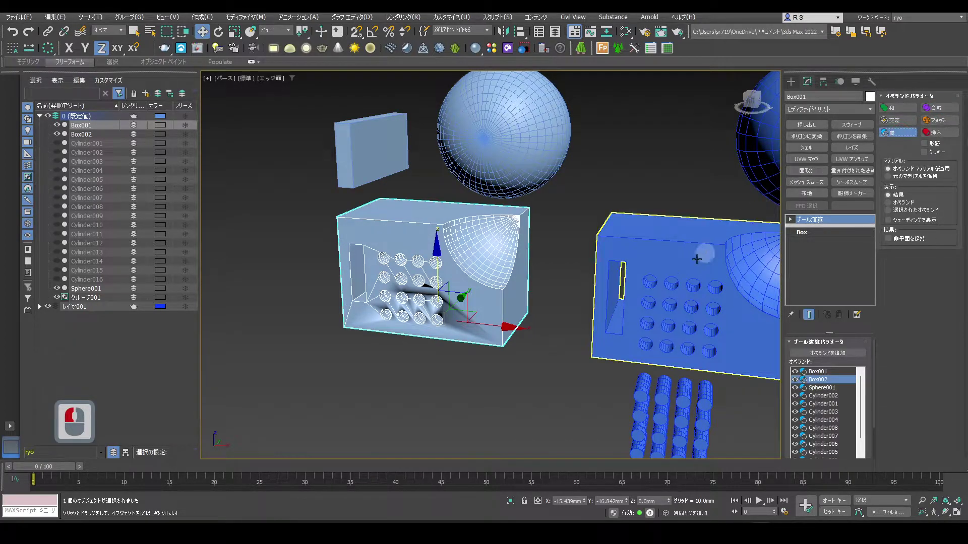
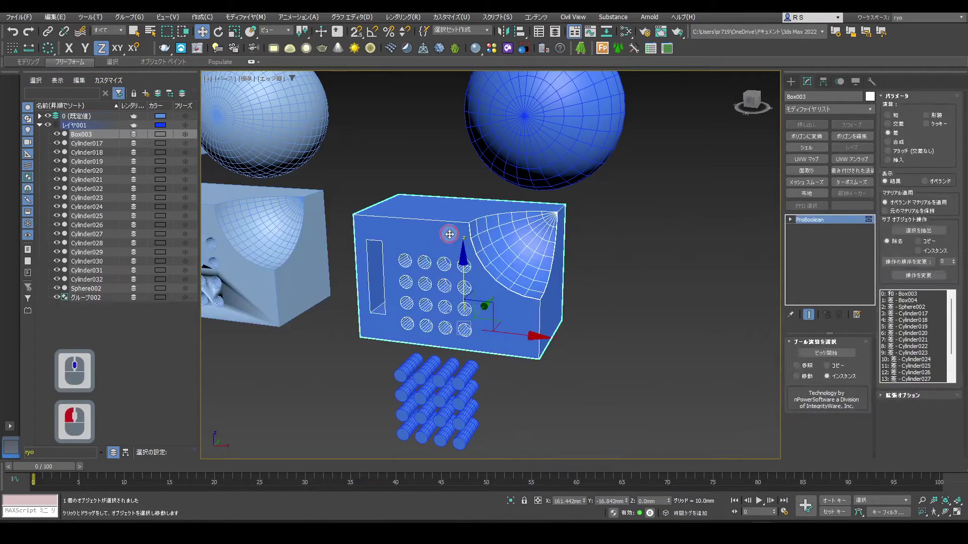
- Switch the ProBoolean's Box004 slot operand to Union so the slot becomes a raised block
click(919, 304)
click(897, 117)
drag(897, 117, 924, 223)
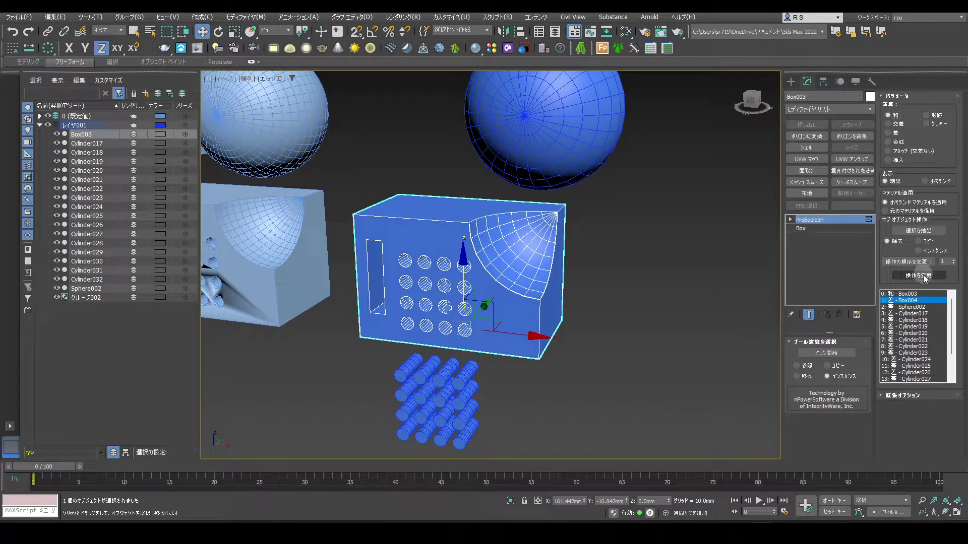
click(926, 279)
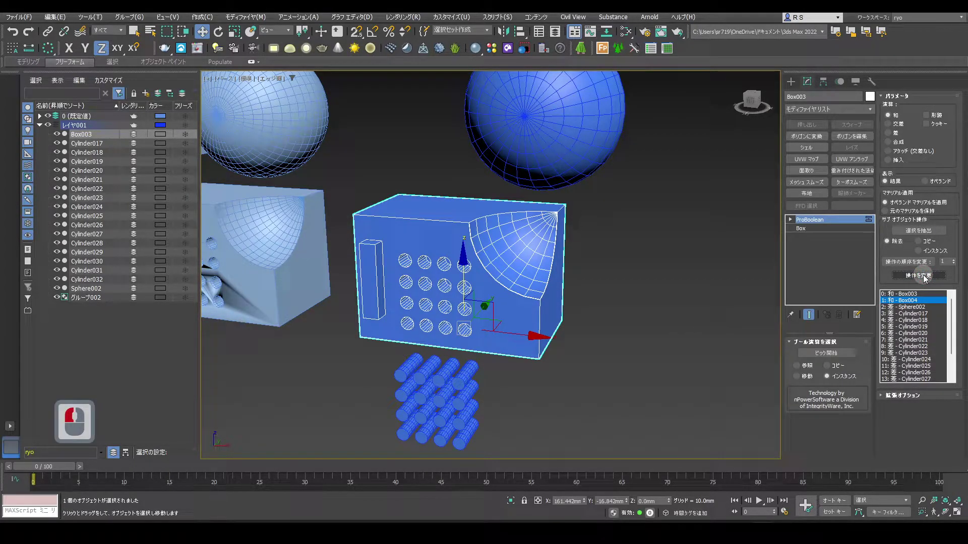
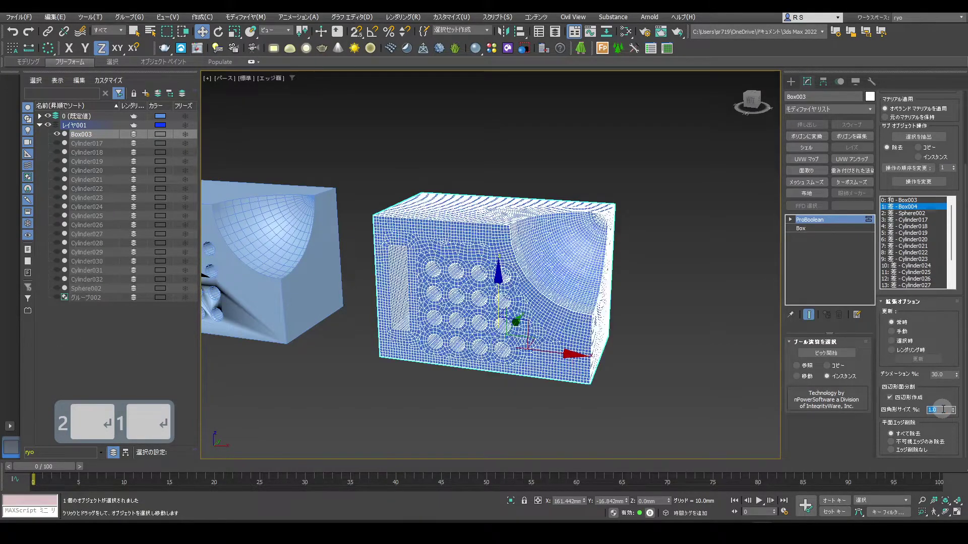
- Set Quad Size % to 2 for a coarser quad mesh and add a TurboSmooth modifier to Box003
text(2)
key(Return)
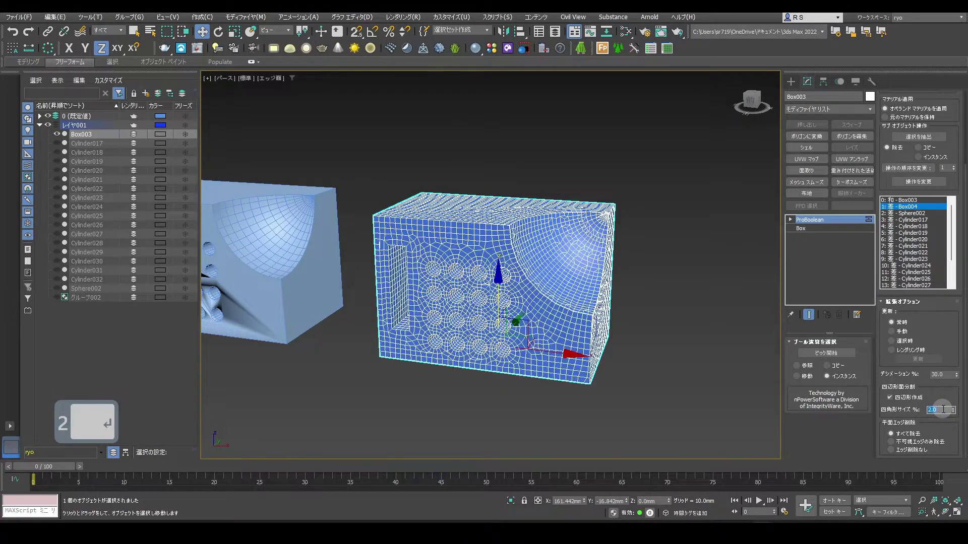
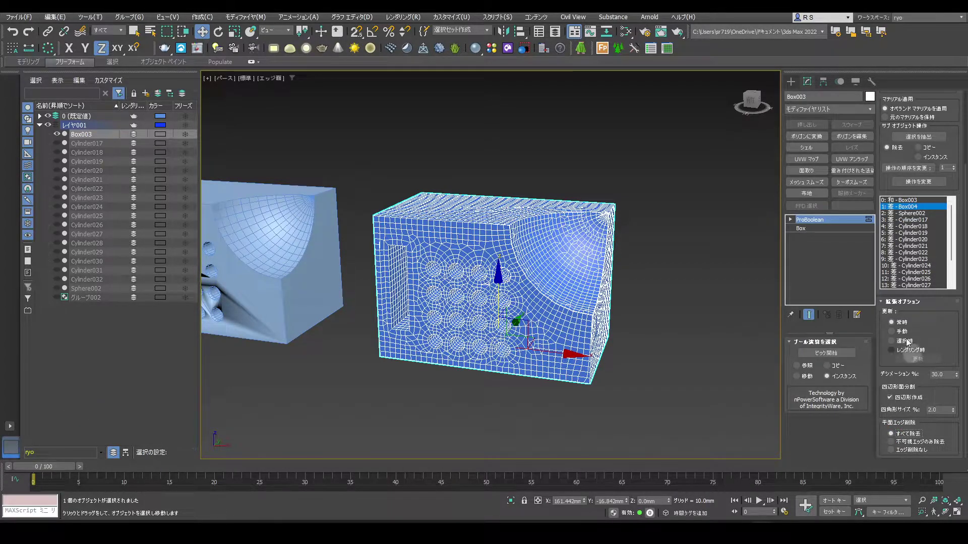
drag(850, 116, 888, 446)
drag(888, 453, 766, 361)
click(743, 364)
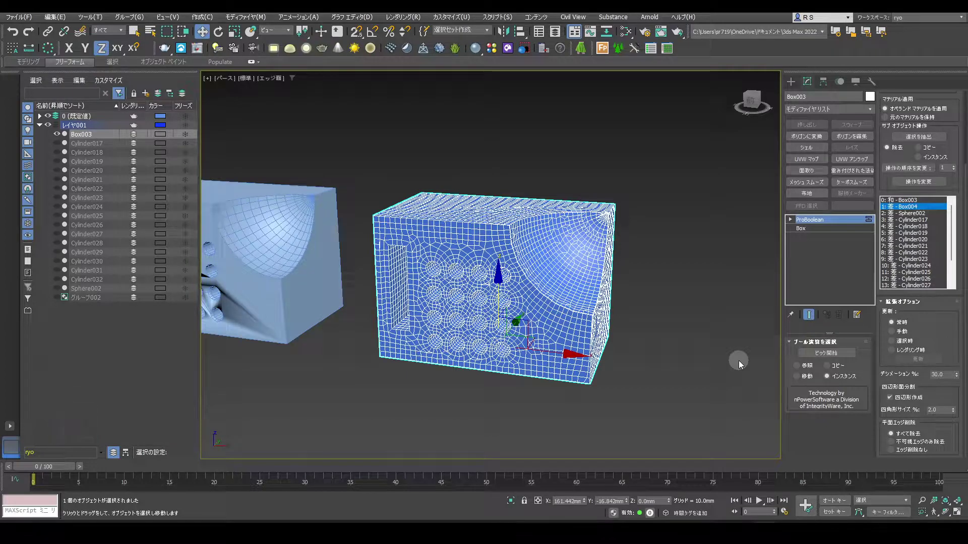
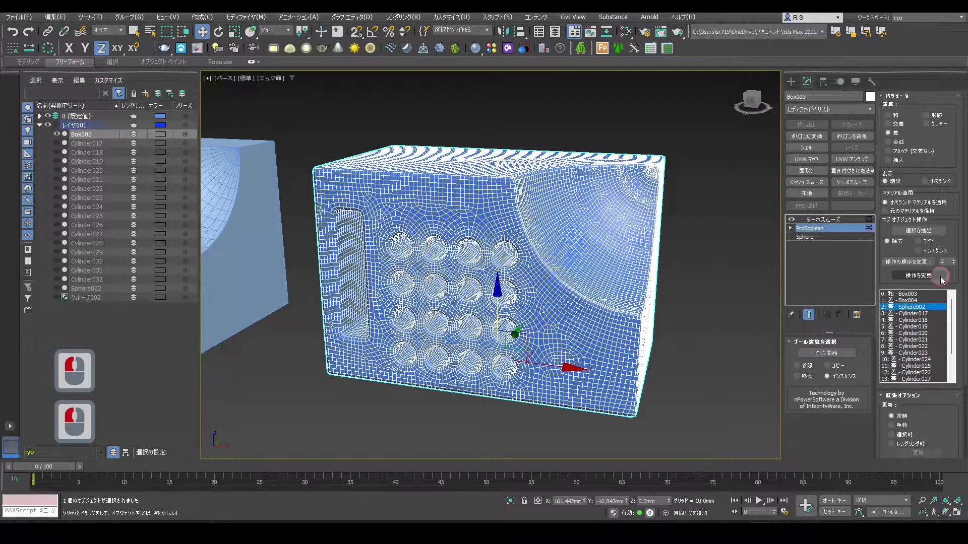
- Show the scoop sphere's radius and segment settings from the modifier stack
click(815, 239)
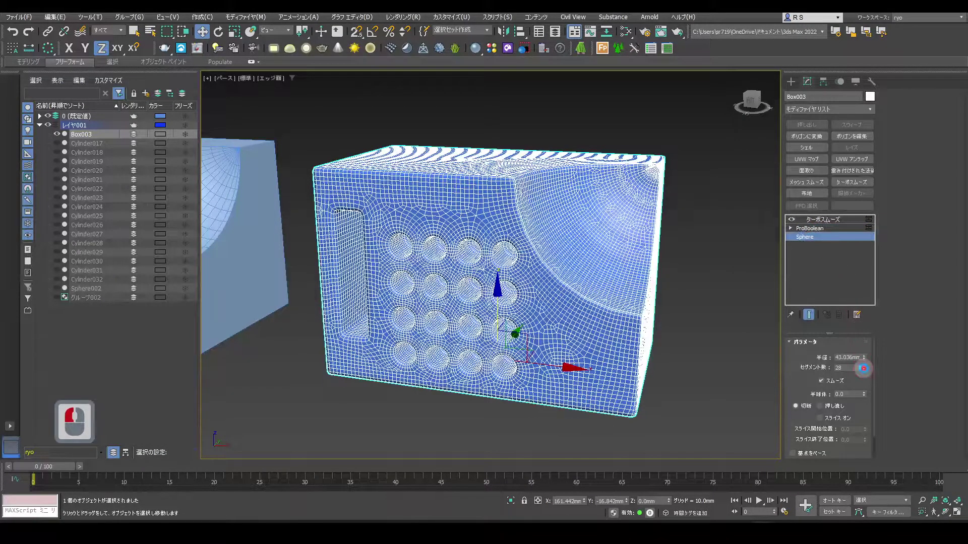
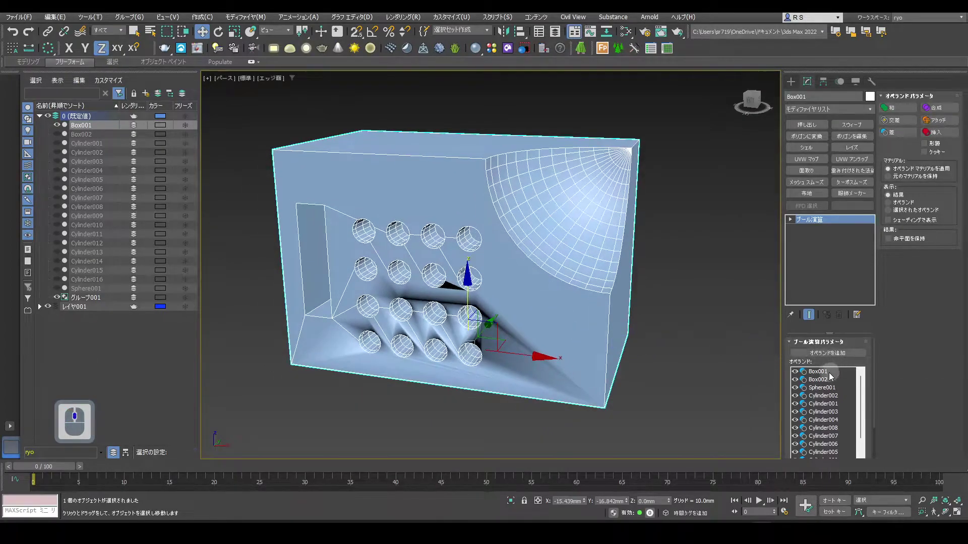
- Give the base box 10 segments per side, add TurboSmooth, and turn off Edged Faces
click(828, 375)
click(811, 233)
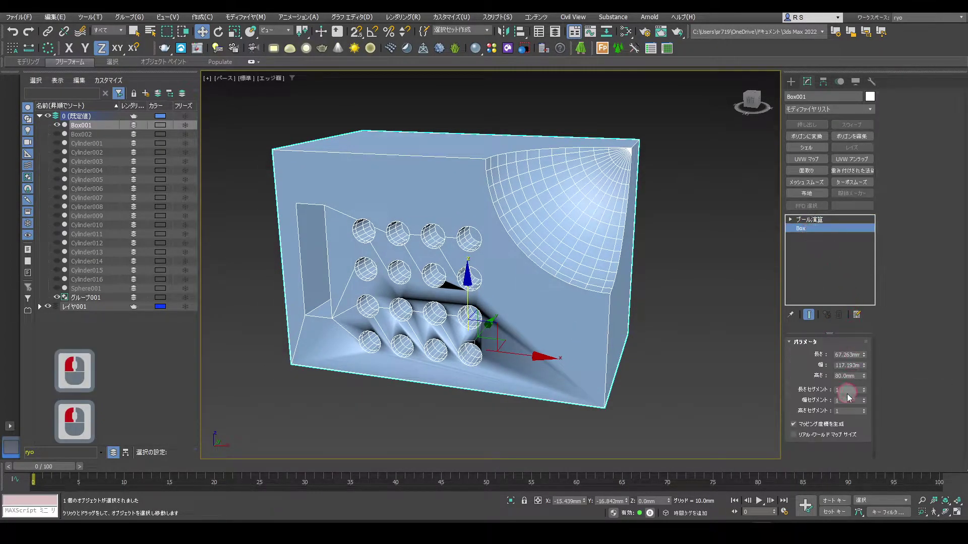
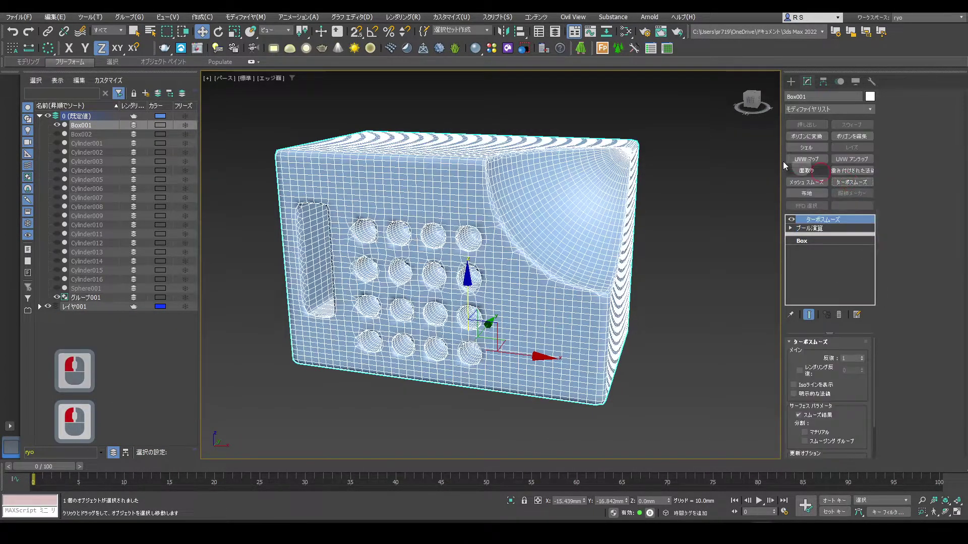
click(273, 79)
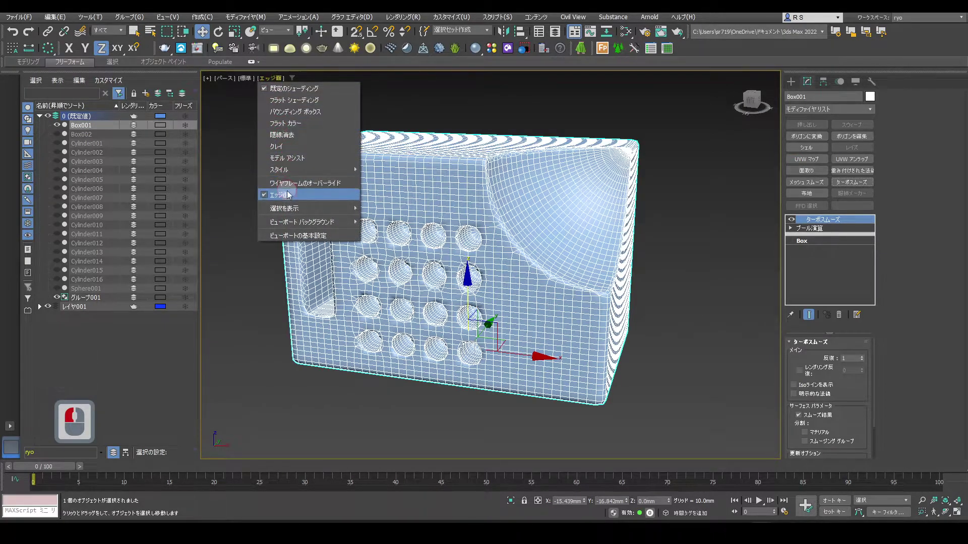